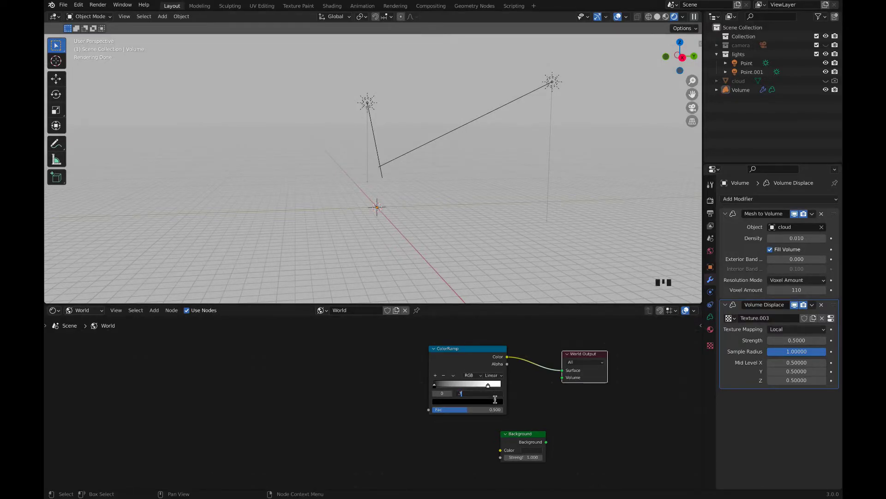
# Bring up the Add menu (Shift+A) to search for a Noise Texture node
pyautogui.press('shift+a')
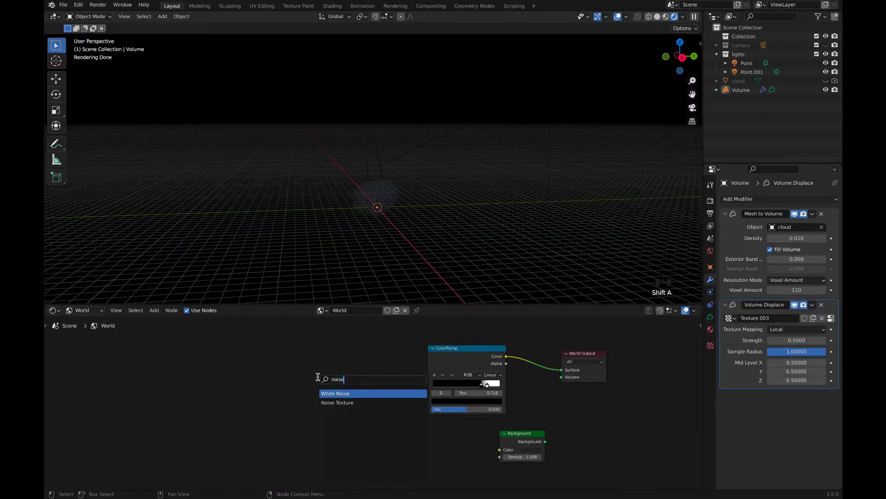